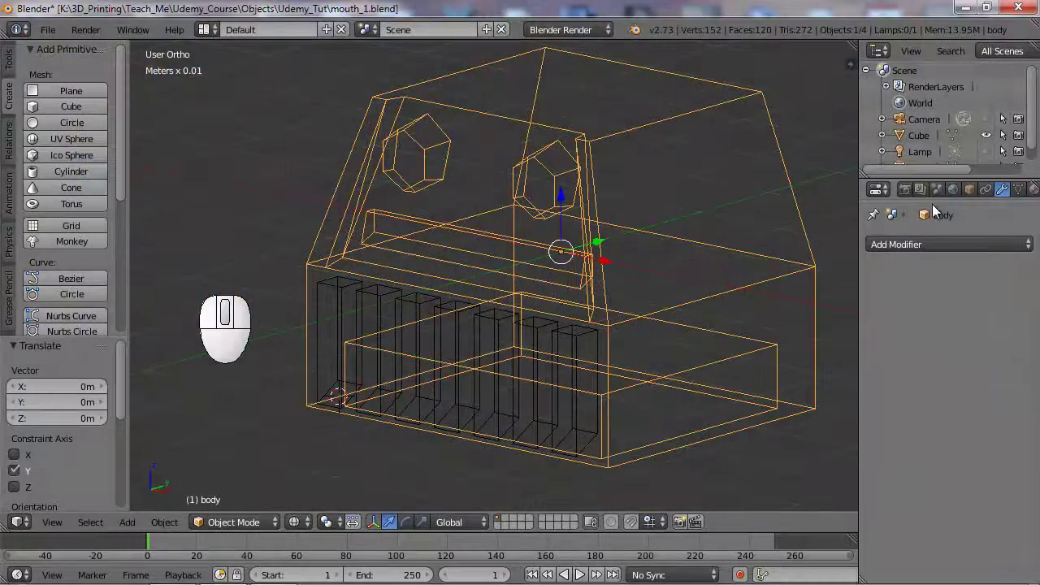
Add a Boolean Difference modifier on body with Cube as the cutter and apply it
click(943, 248)
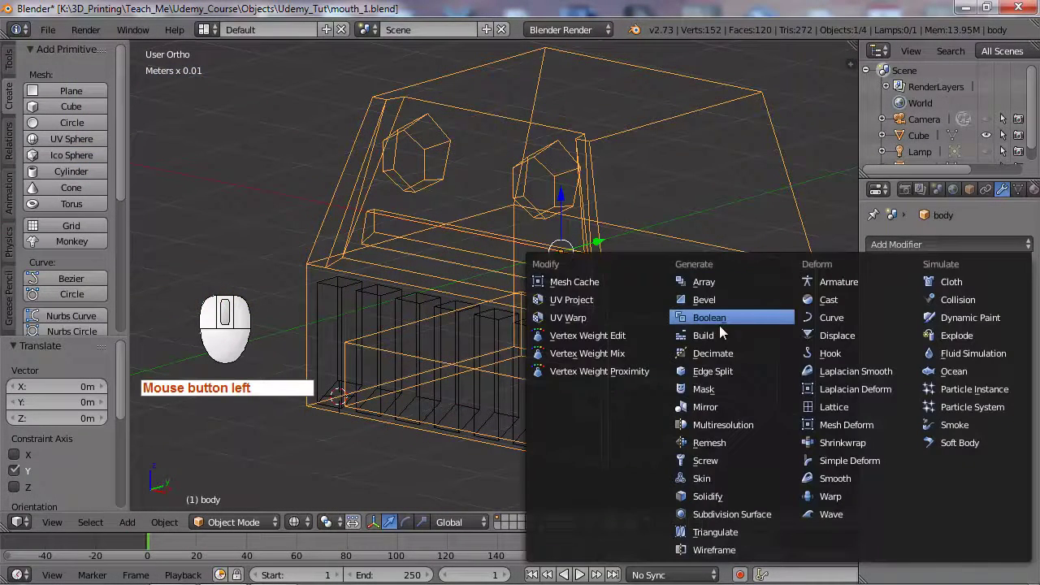
click(720, 327)
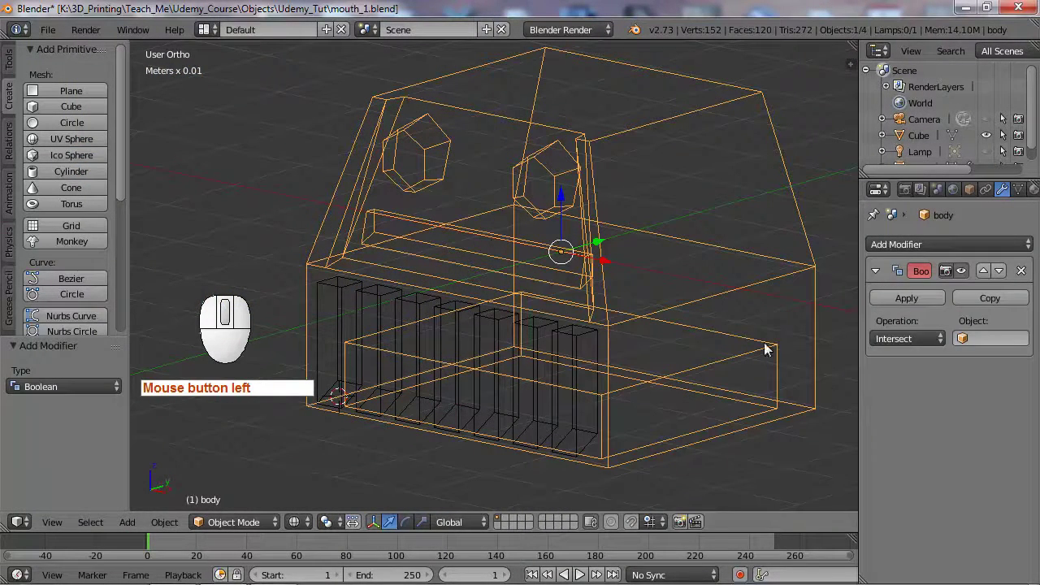
click(940, 343)
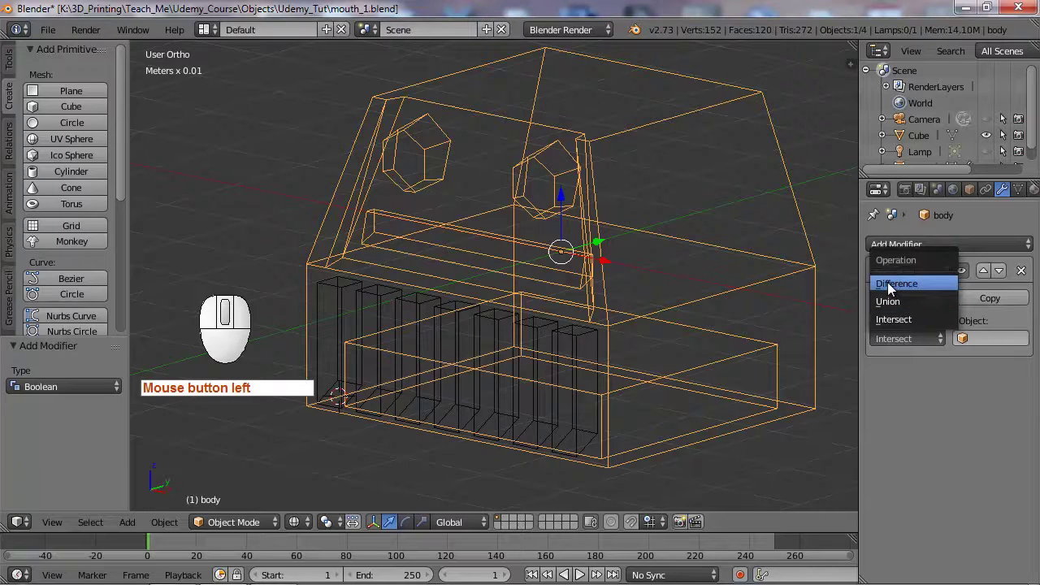
click(895, 292)
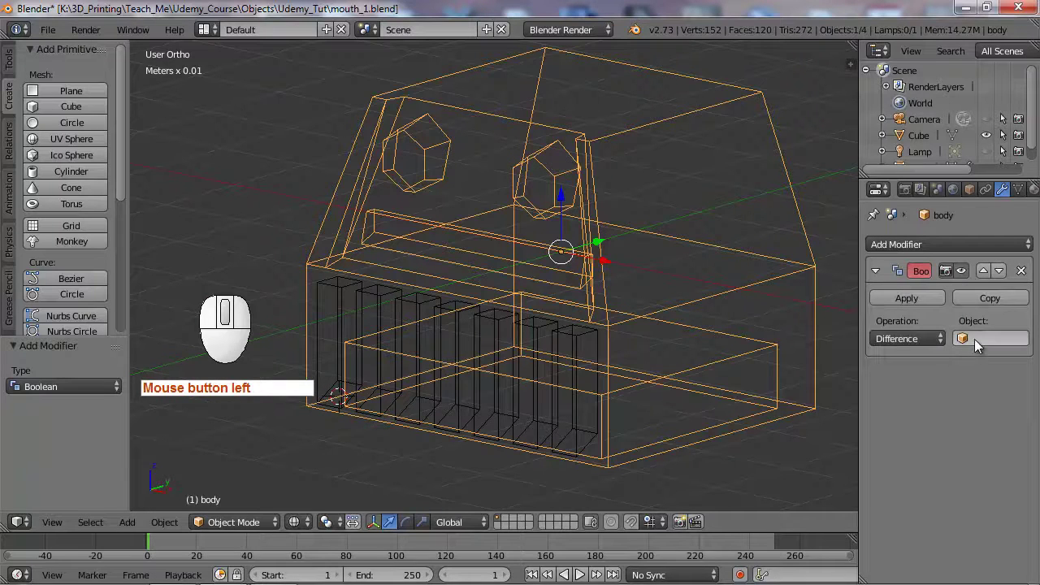
click(982, 349)
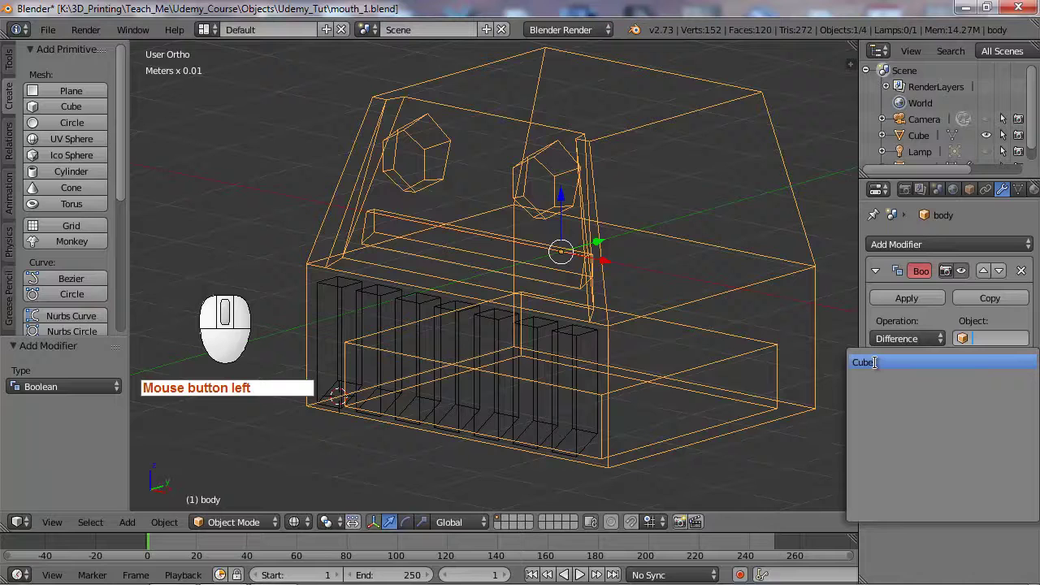
click(884, 372)
click(910, 307)
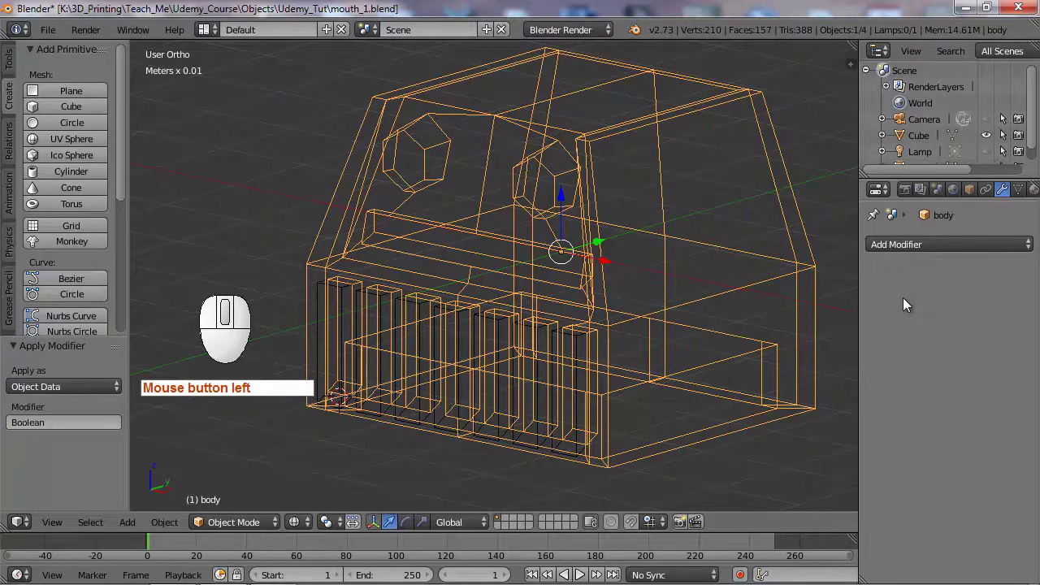
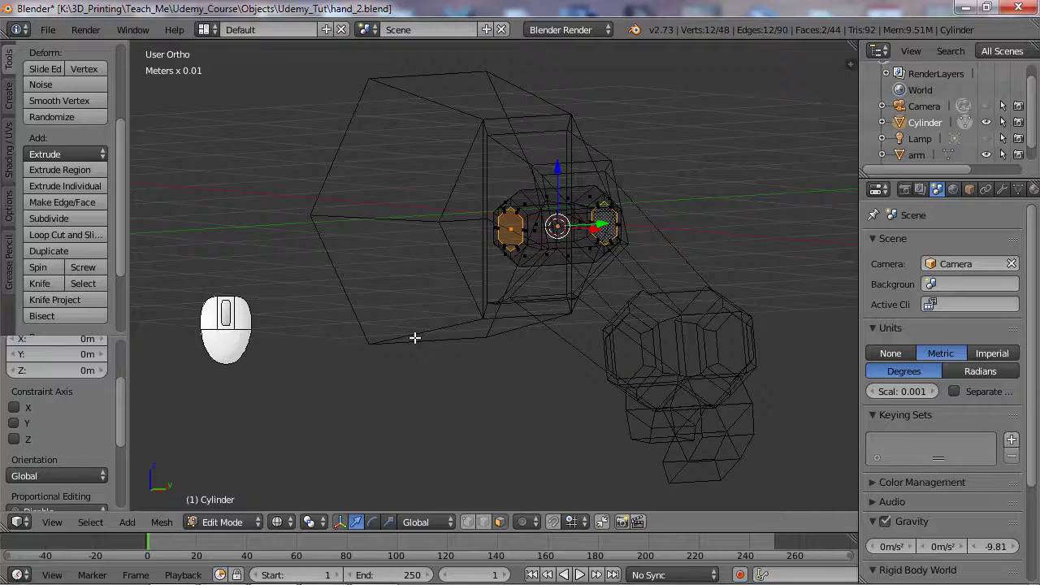
Scale the cylinder's selected end faces along the global Y axis
key(y)
key(s)
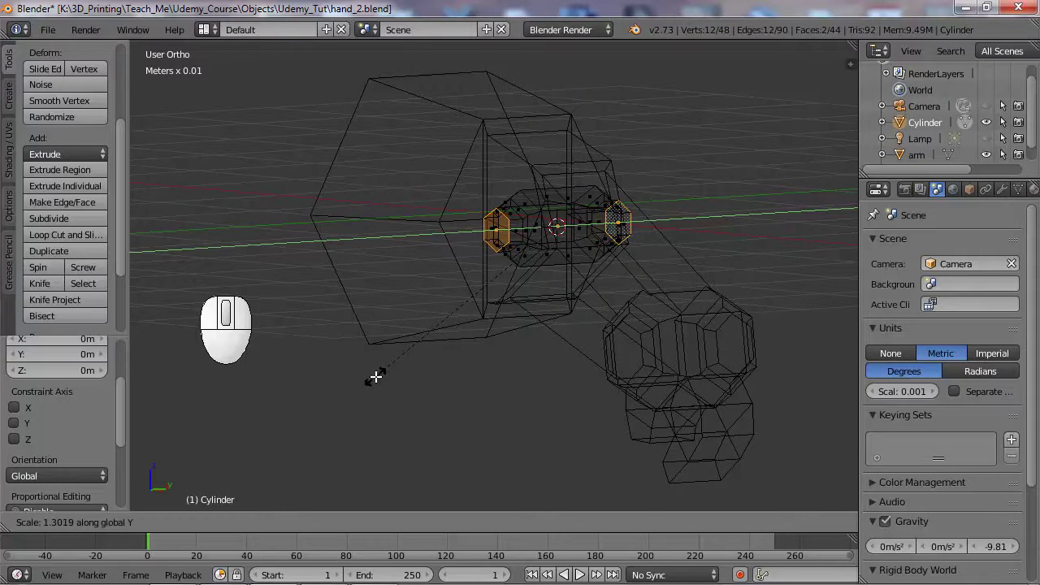
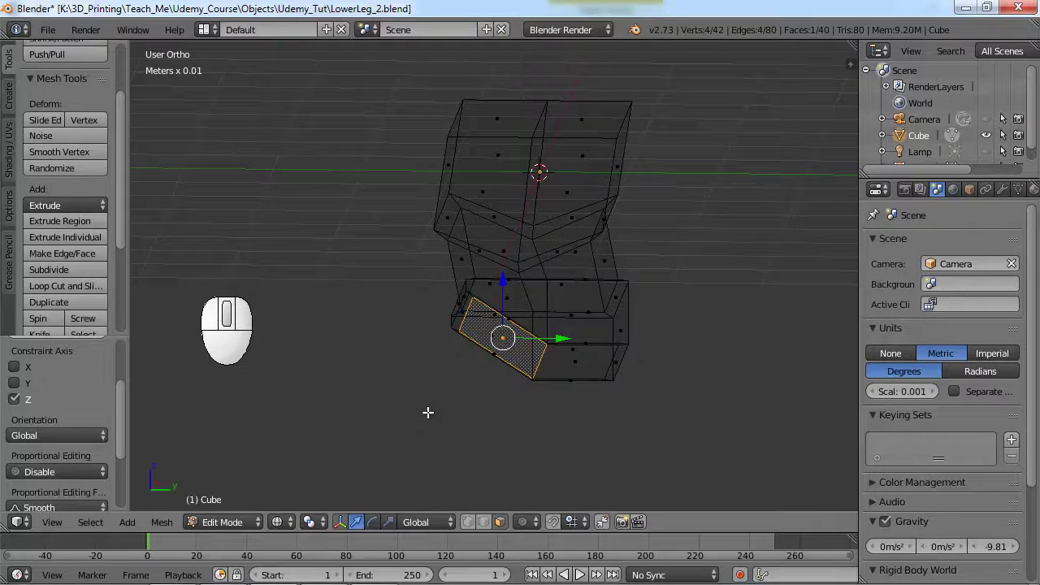
Extrude the slanted lower-leg face about −1 cm along Y and check it in Right Ortho view
key(e)
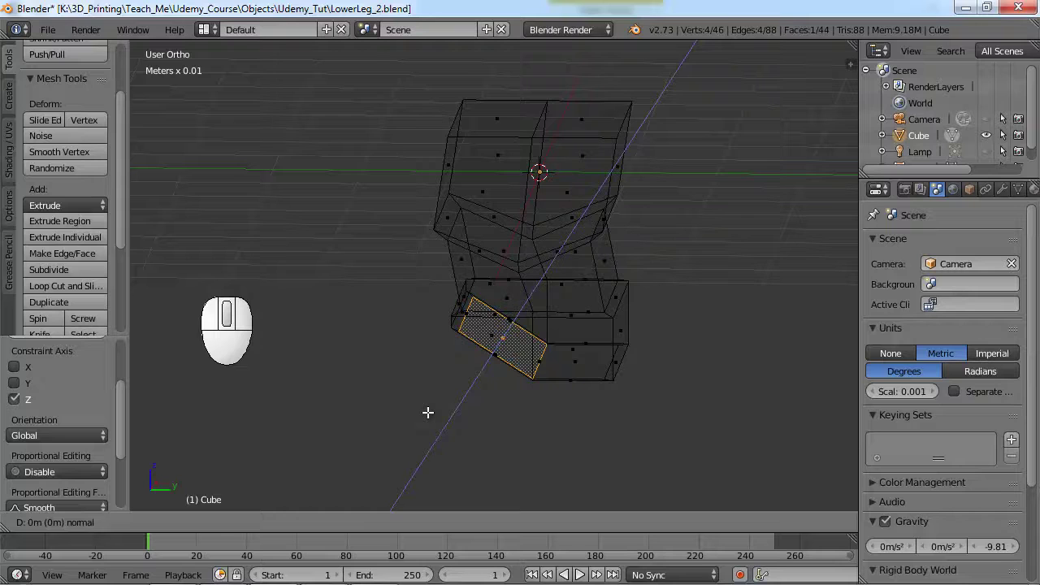
key(y)
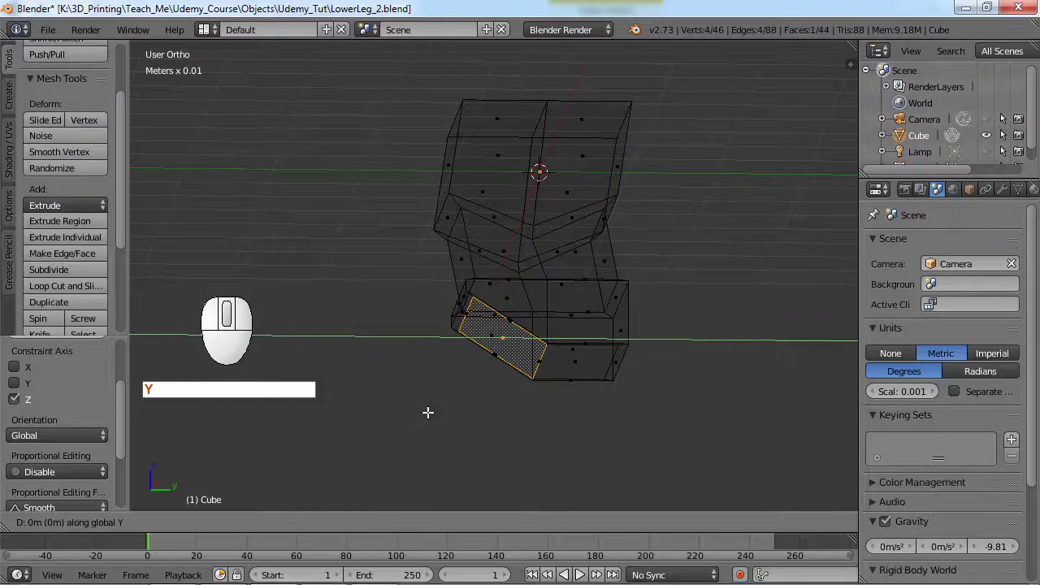
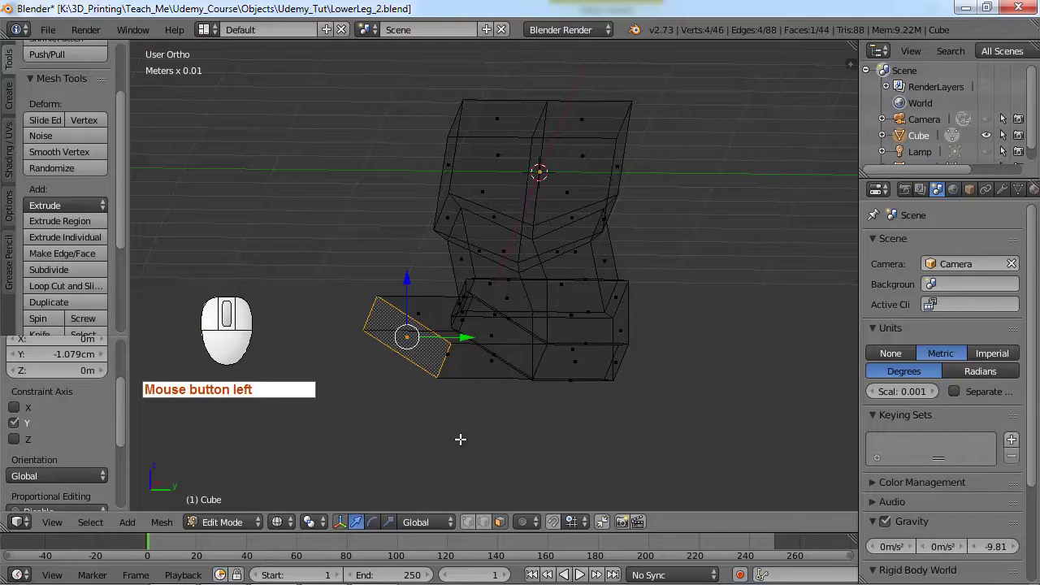
key(KP_3)
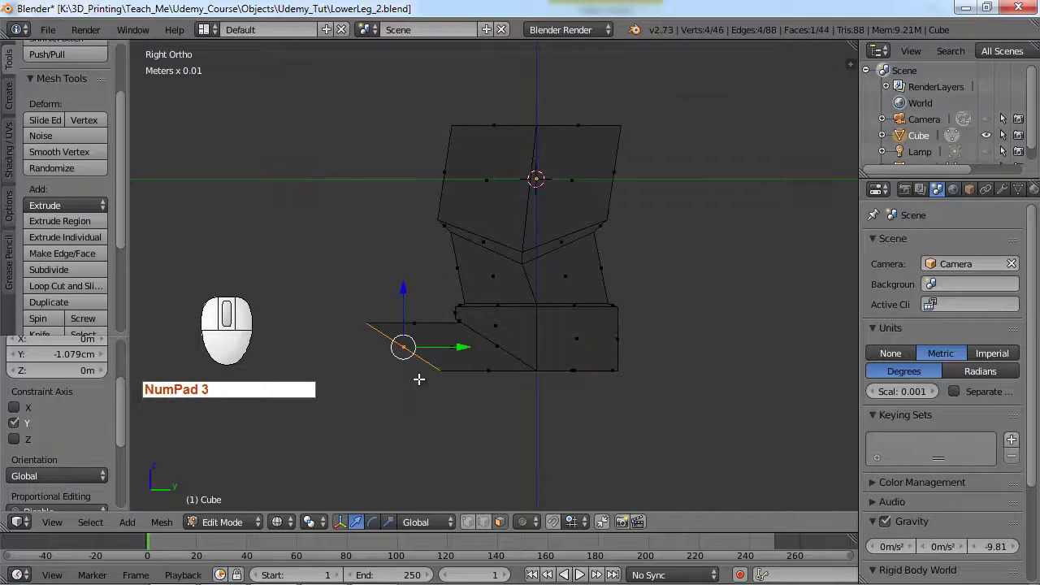
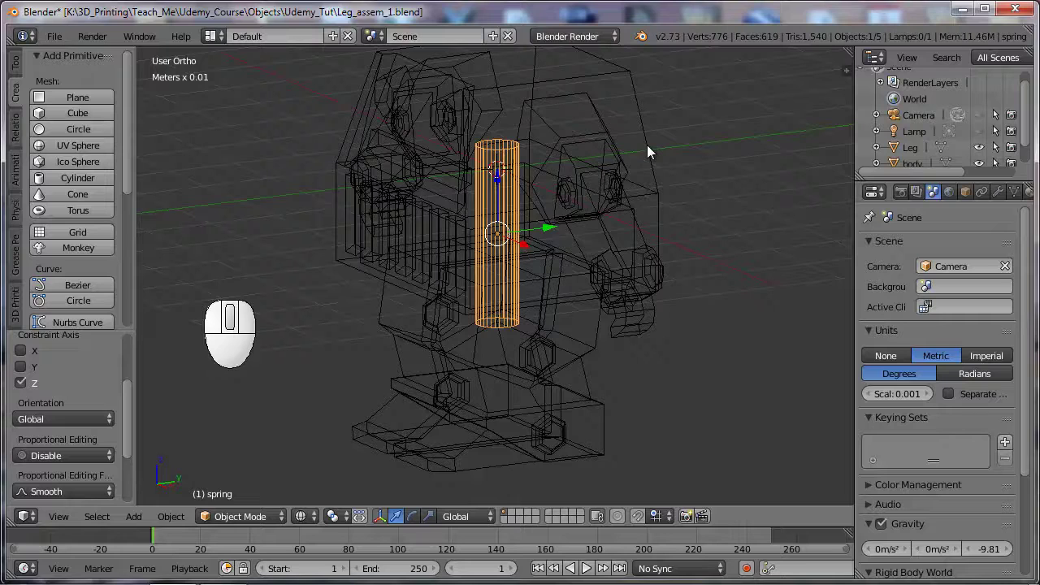
Select body and add a Boolean modifier set to Difference
right_click(651, 150)
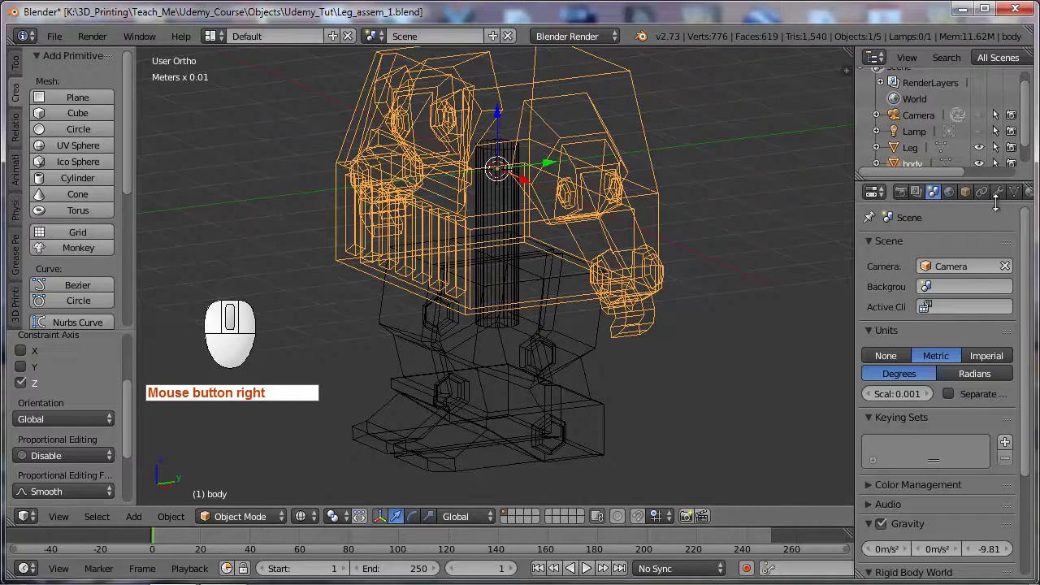
click(1004, 196)
click(891, 253)
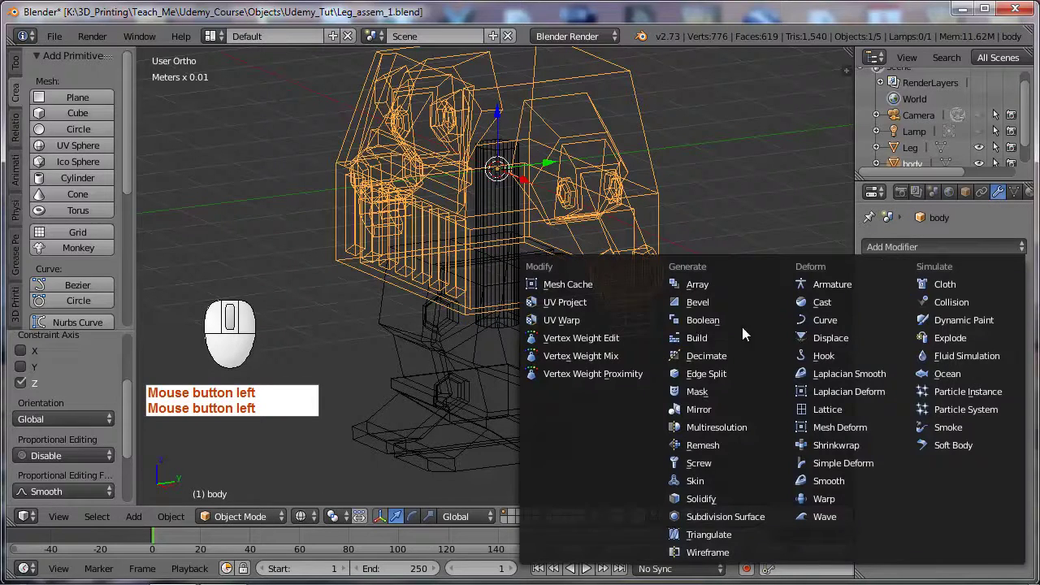
click(723, 322)
click(911, 345)
click(886, 293)
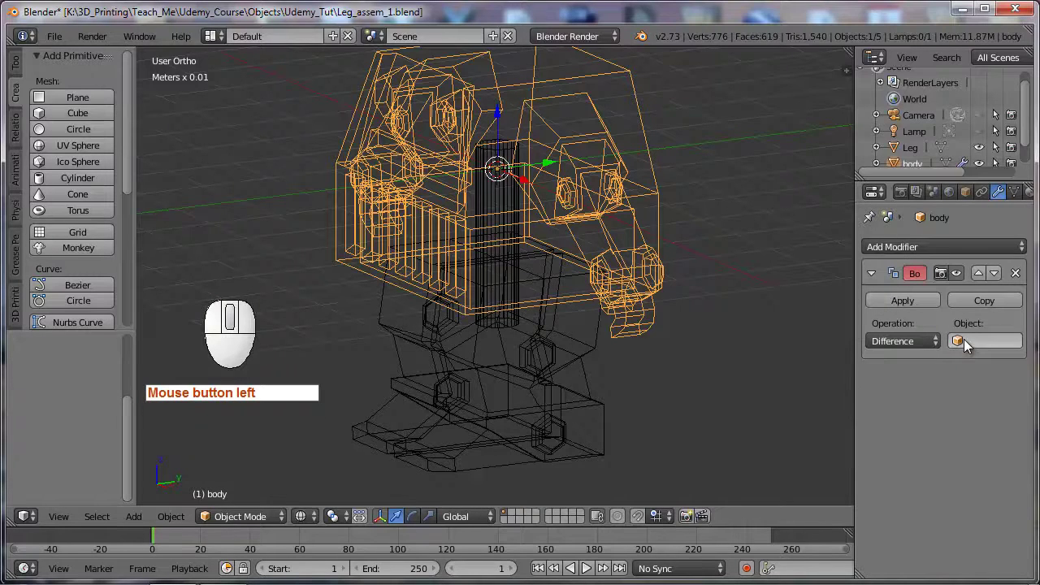
Use spring as the cutter, apply the modifier, then select the Leg part
click(967, 344)
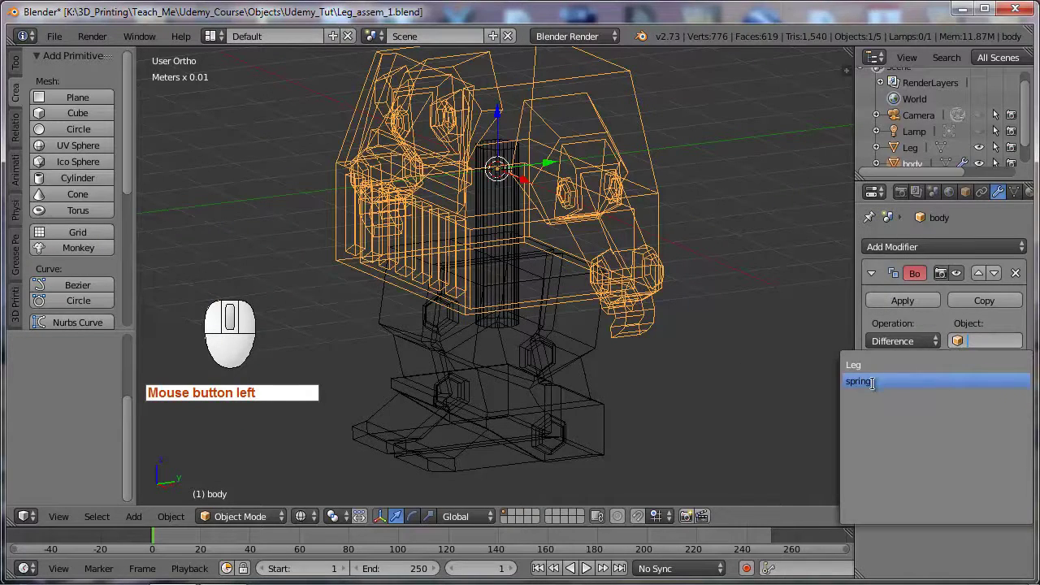
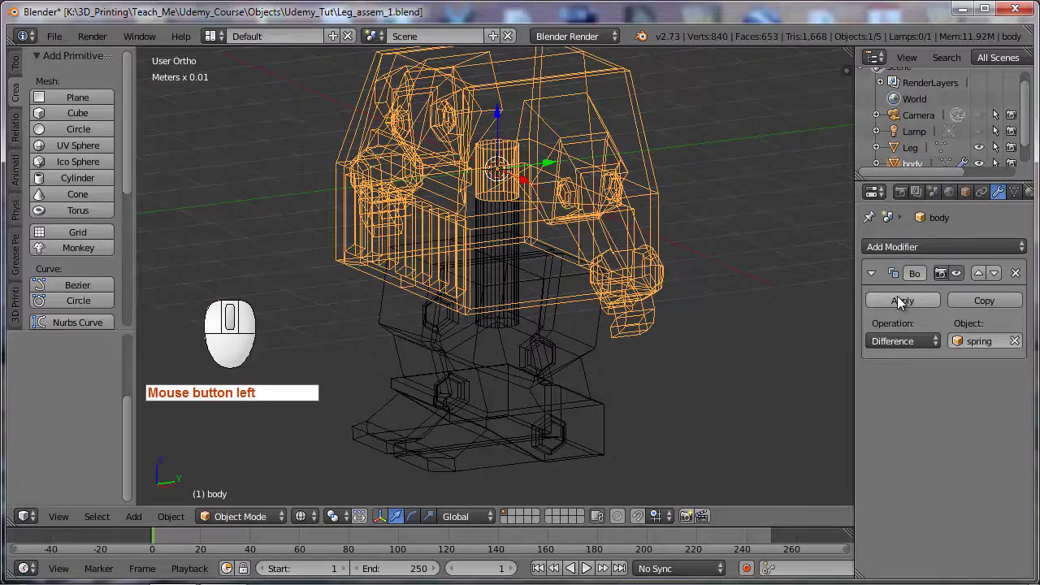
click(905, 306)
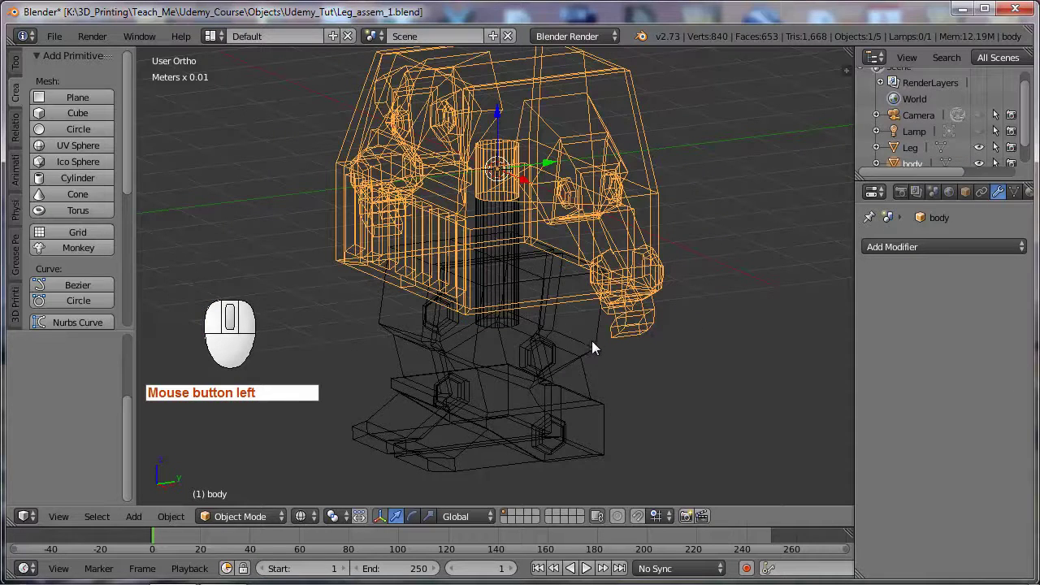
right_click(602, 354)
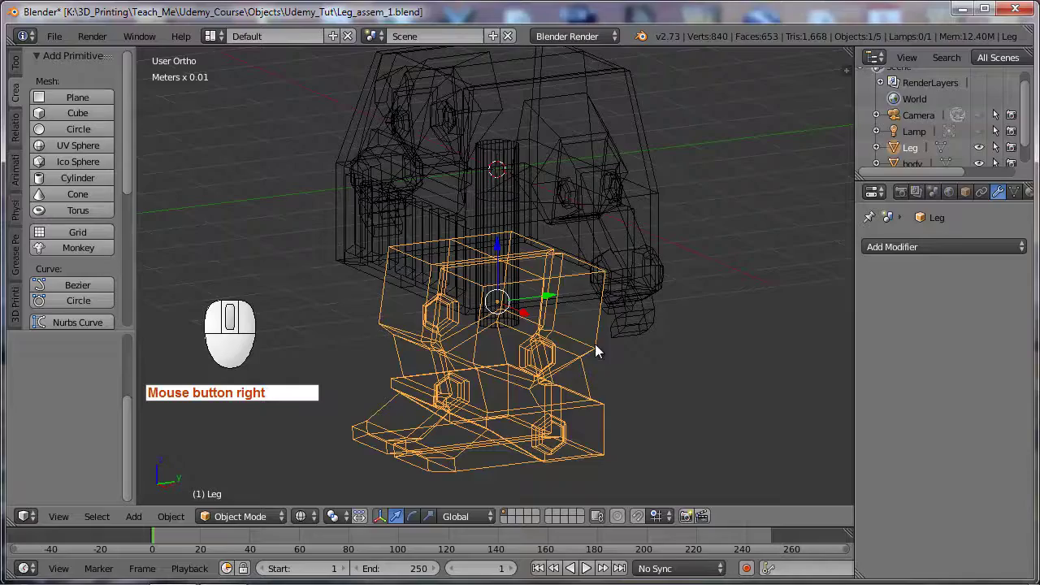